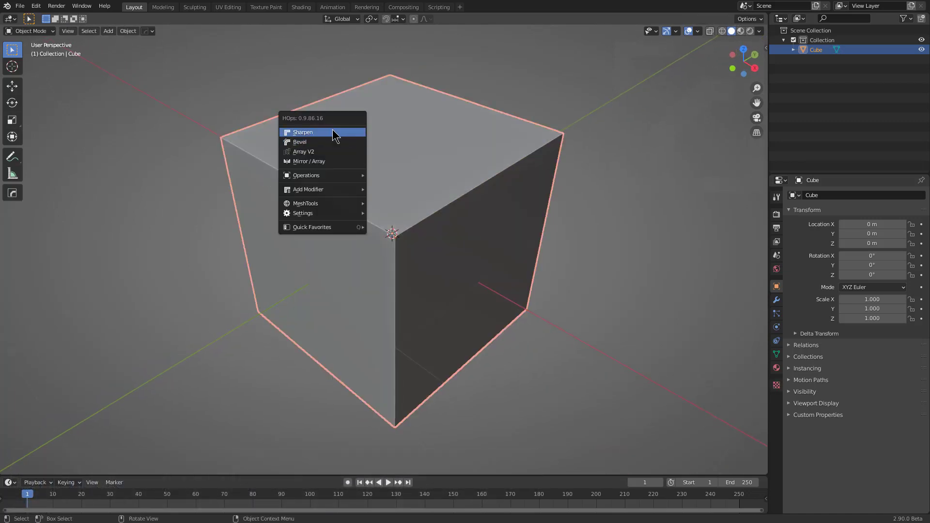
# - Sharpen the cube with HardOps at 60° auto smooth and enter Edit Mode with all edges selected
pyautogui.click(332, 132)
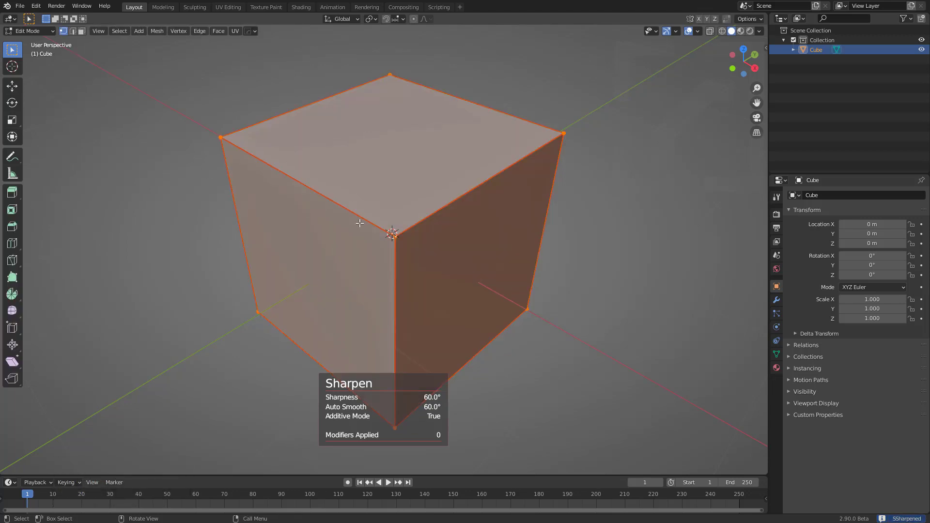
pyautogui.scroll(3)
pyautogui.click(367, 206)
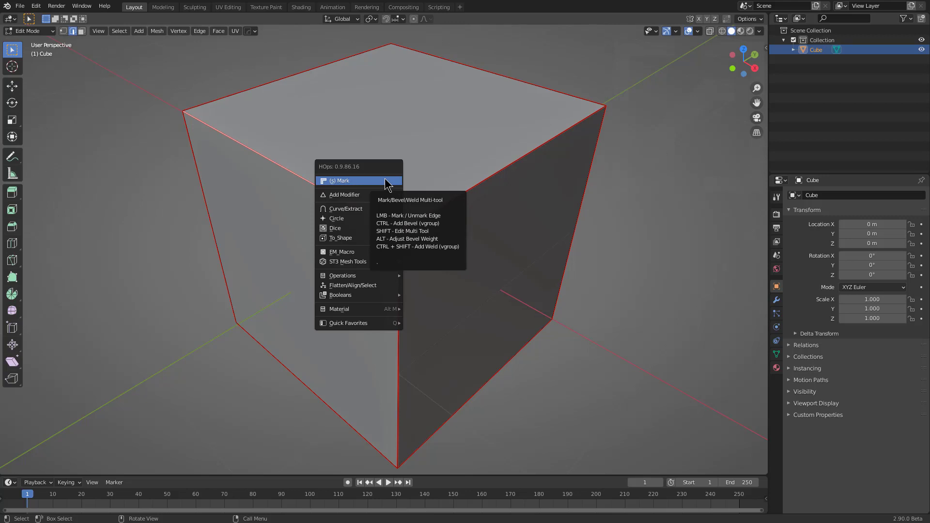
# - Toggle the sharp marks off on several cube edges with (s) Mark, then re-mark them all sharp
pyautogui.click(388, 182)
pyautogui.click(420, 189)
pyautogui.click(409, 260)
pyautogui.click(534, 167)
pyautogui.click(202, 158)
pyautogui.click(235, 101)
pyautogui.click(417, 133)
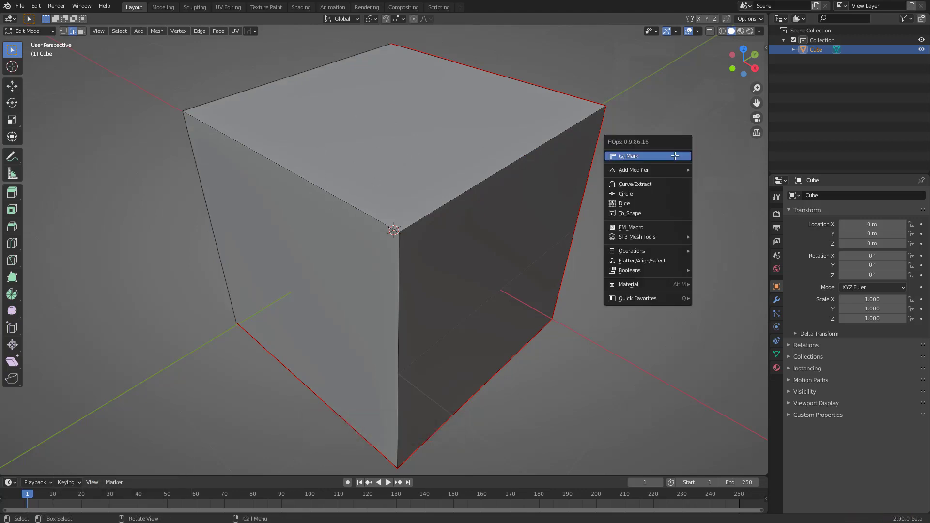
pyautogui.click(678, 159)
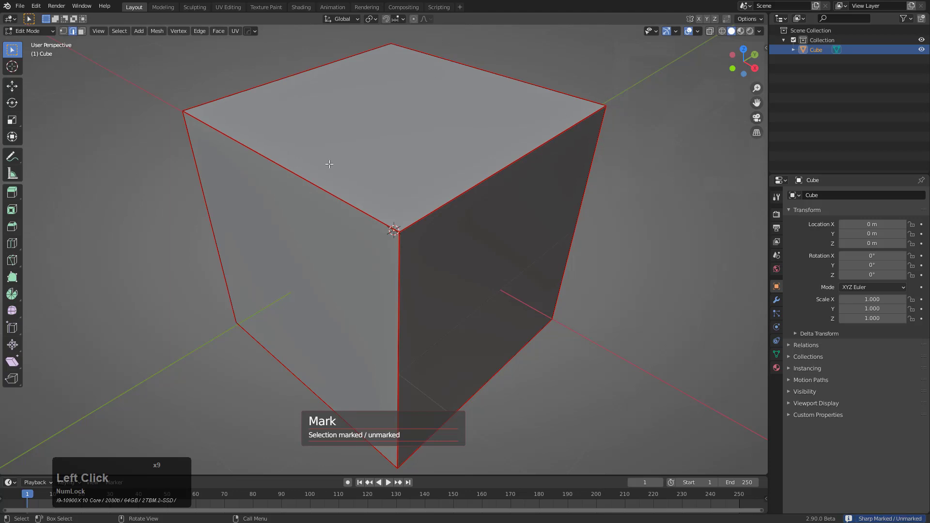
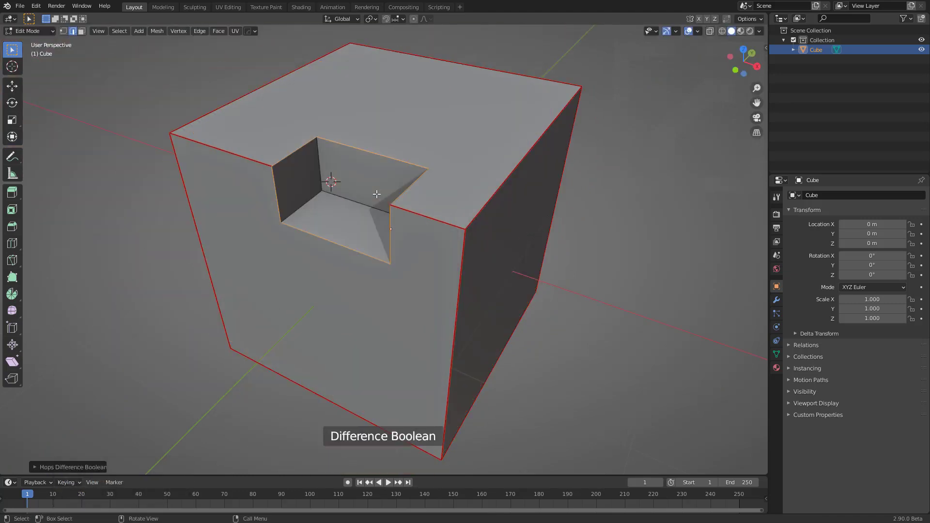
# - Orbit the view to inspect the rectangular notch cut into the cube's top edge
pyautogui.middleClick(378, 204)
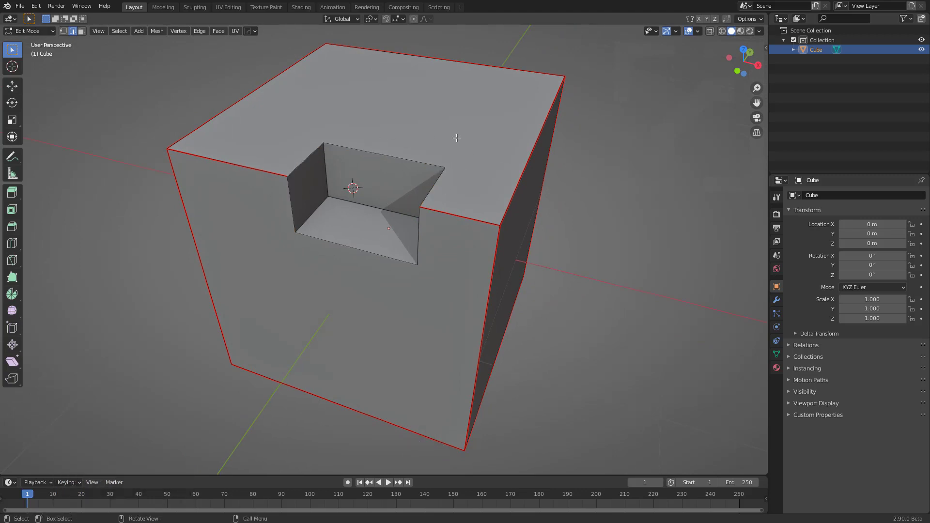
# - Mark the notch edges sharp and give the marked edges a bevel weight of 1.0
pyautogui.click(460, 141)
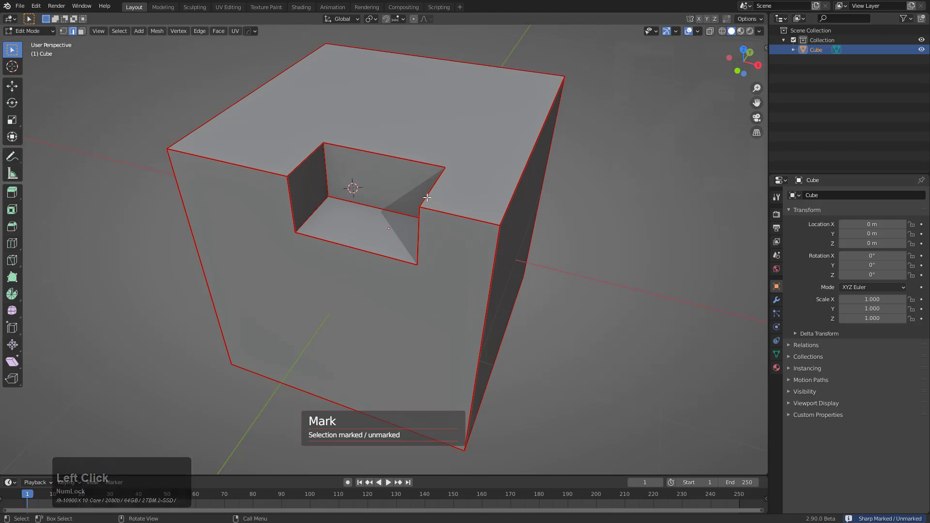
pyautogui.click(392, 158)
pyautogui.click(497, 173)
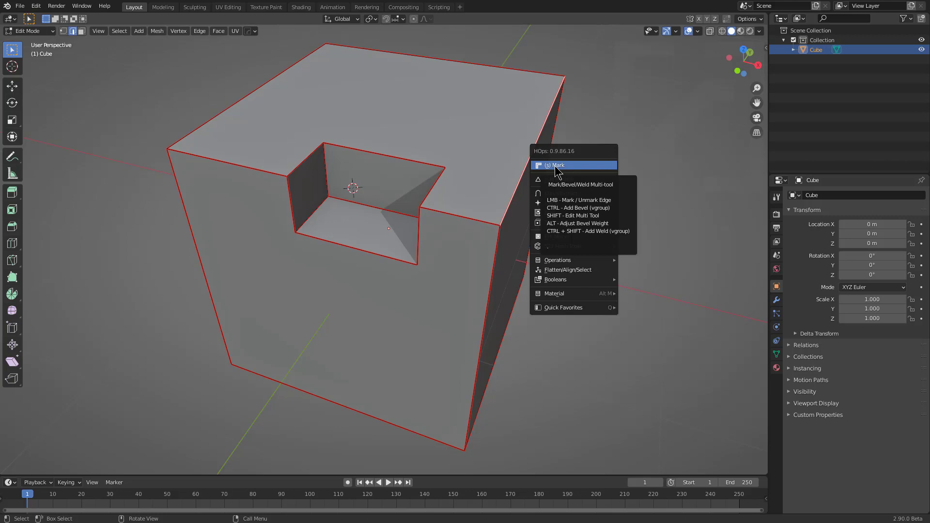
pyautogui.click(557, 165)
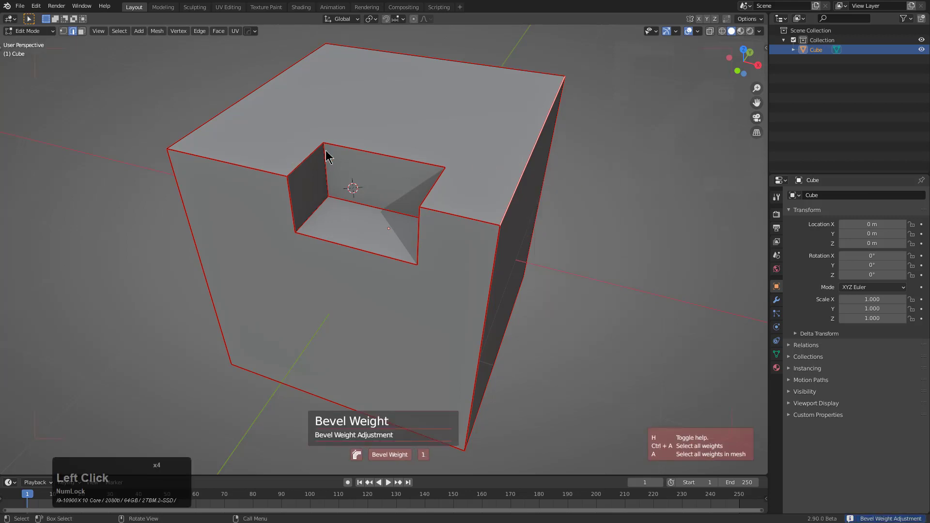
pyautogui.rightClick(687, 184)
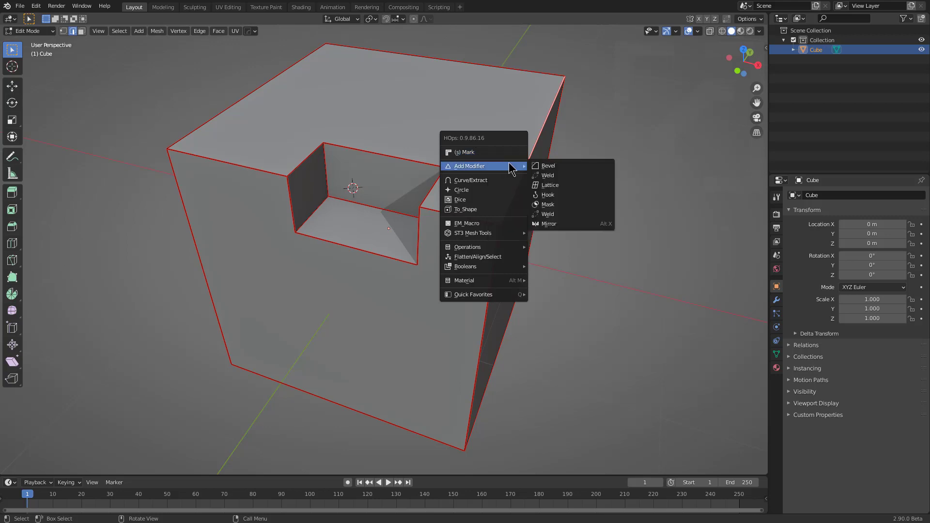
# - Round the right front vertical edge with a vertex-group bevel, 8 segments and 0.5 profile
pyautogui.click(570, 170)
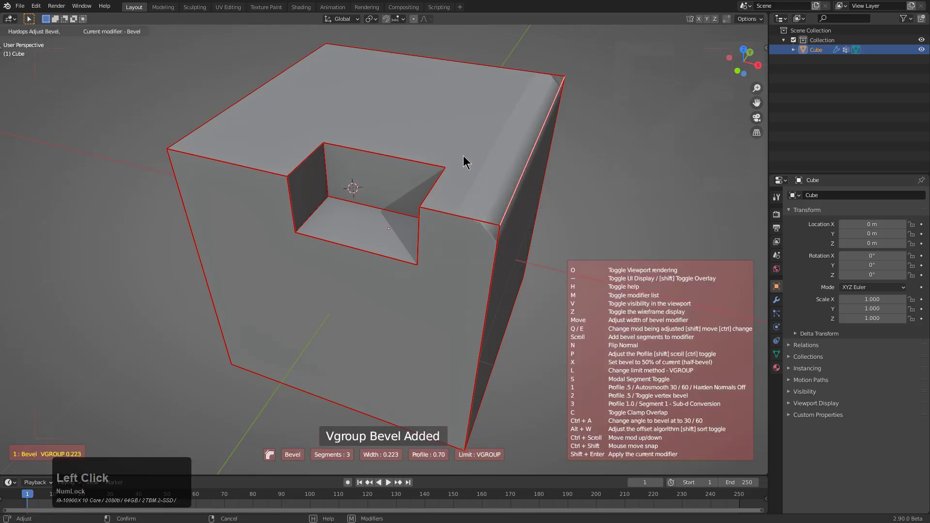
pyautogui.scroll(3)
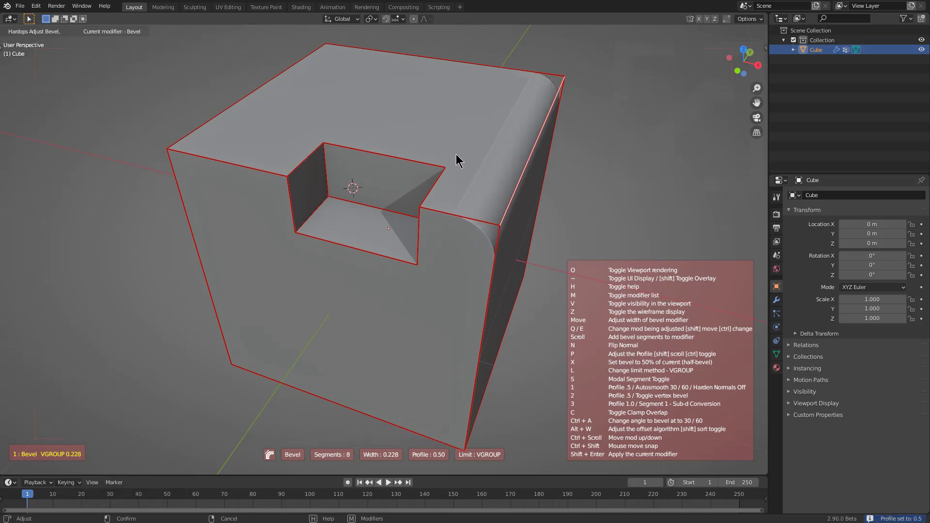
pyautogui.click(252, 101)
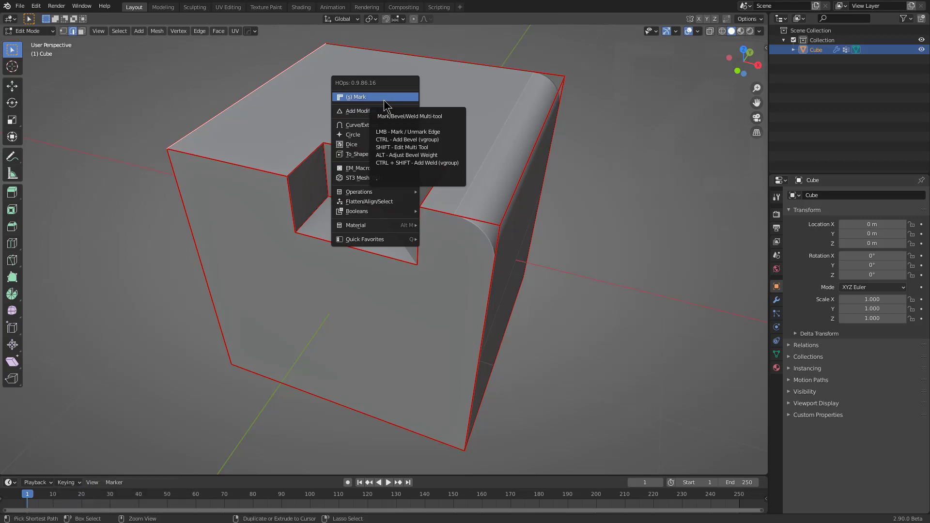
# - Add the cube's top edges to the bevel vertex group so they round too, leaving the notch sharp
pyautogui.click(387, 103)
pyautogui.scroll(3)
pyautogui.click(179, 111)
pyautogui.click(238, 152)
pyautogui.click(185, 225)
pyautogui.click(414, 207)
pyautogui.click(444, 212)
pyautogui.click(474, 280)
pyautogui.click(527, 261)
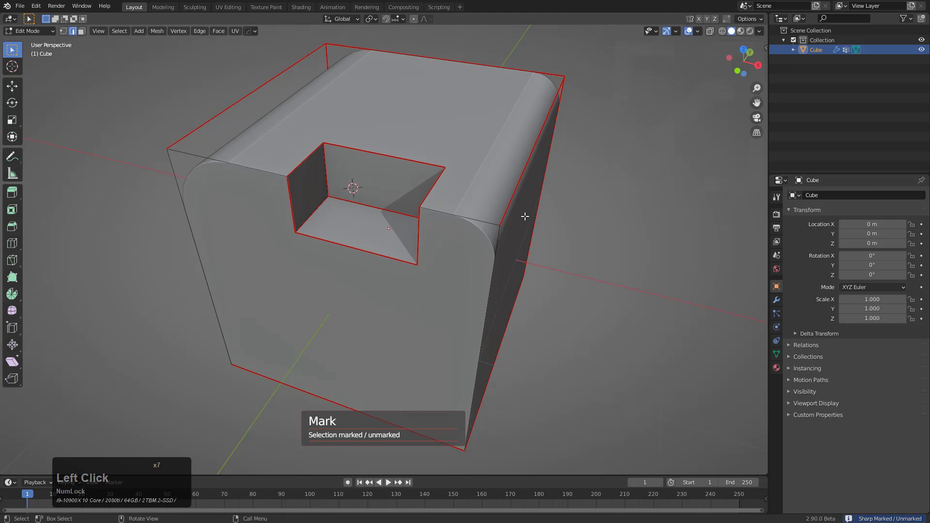
pyautogui.middleClick(500, 215)
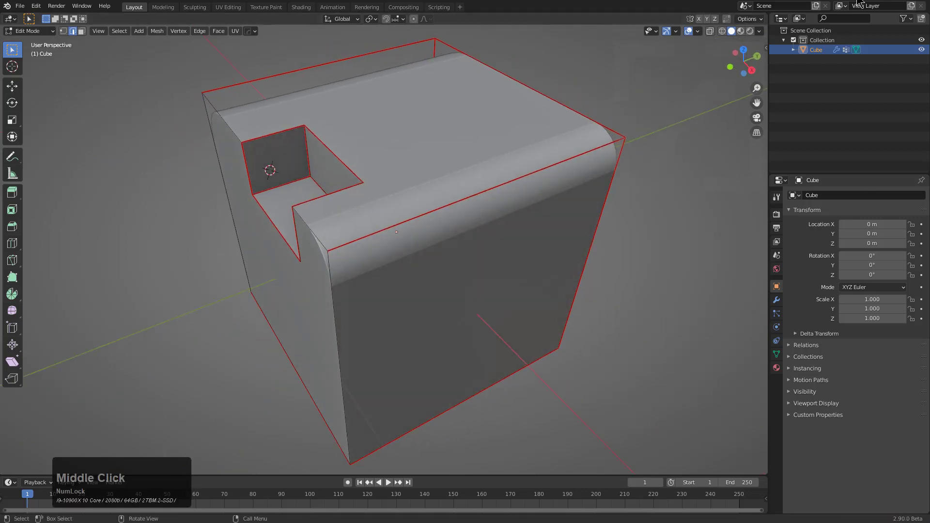